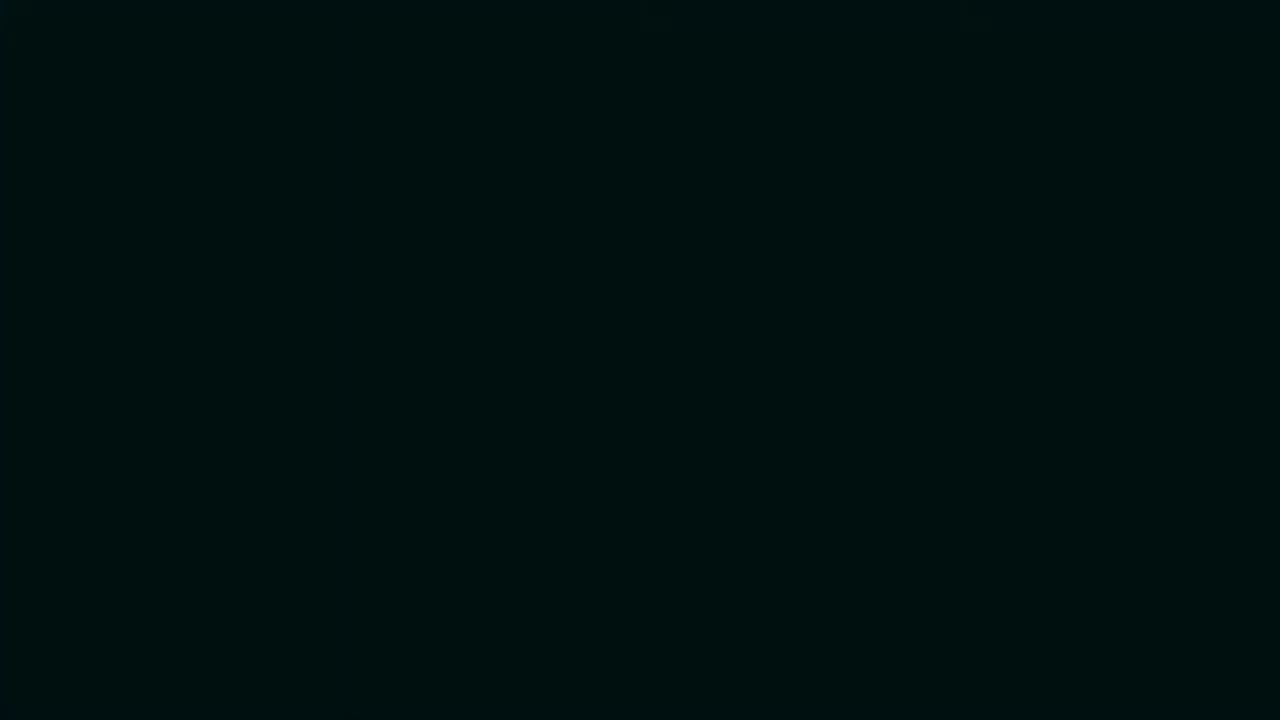
# Step: Switch the empty scene to front orthographic view and zoom in toward the origin
pyautogui.middleClick(502, 530)
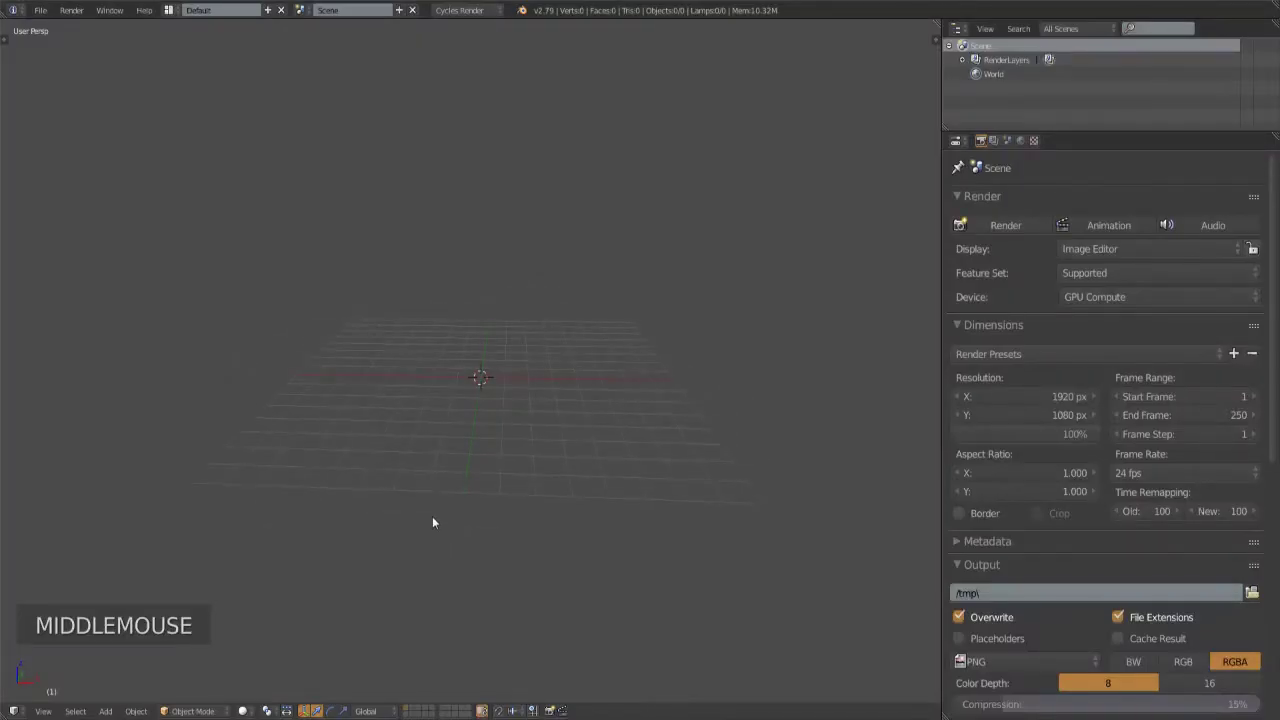
pyautogui.press('KP_1')
pyautogui.press('KP_5')
pyautogui.scroll(3)
pyautogui.middleClick(545, 413)
pyautogui.scroll(3)
# Step: Add an eight-vertex circle mesh at the origin and enter Edit Mode on it
pyautogui.click(104, 714)
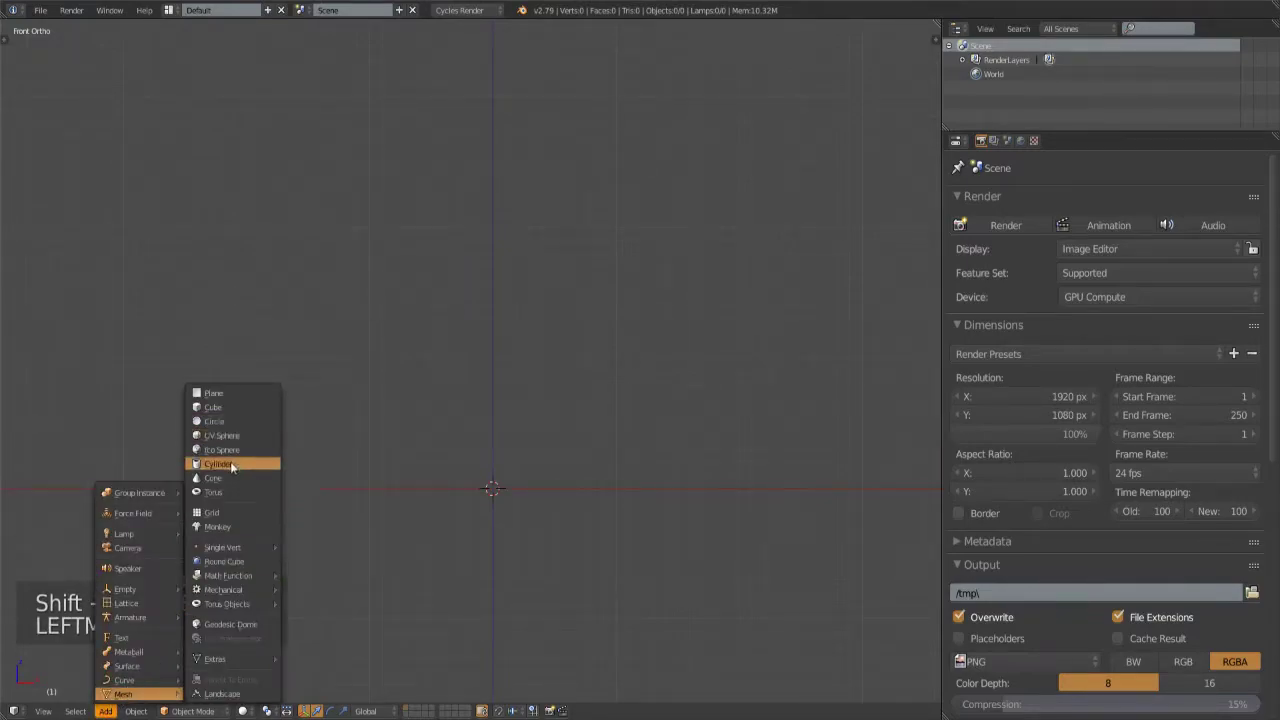
pyautogui.press('F6')
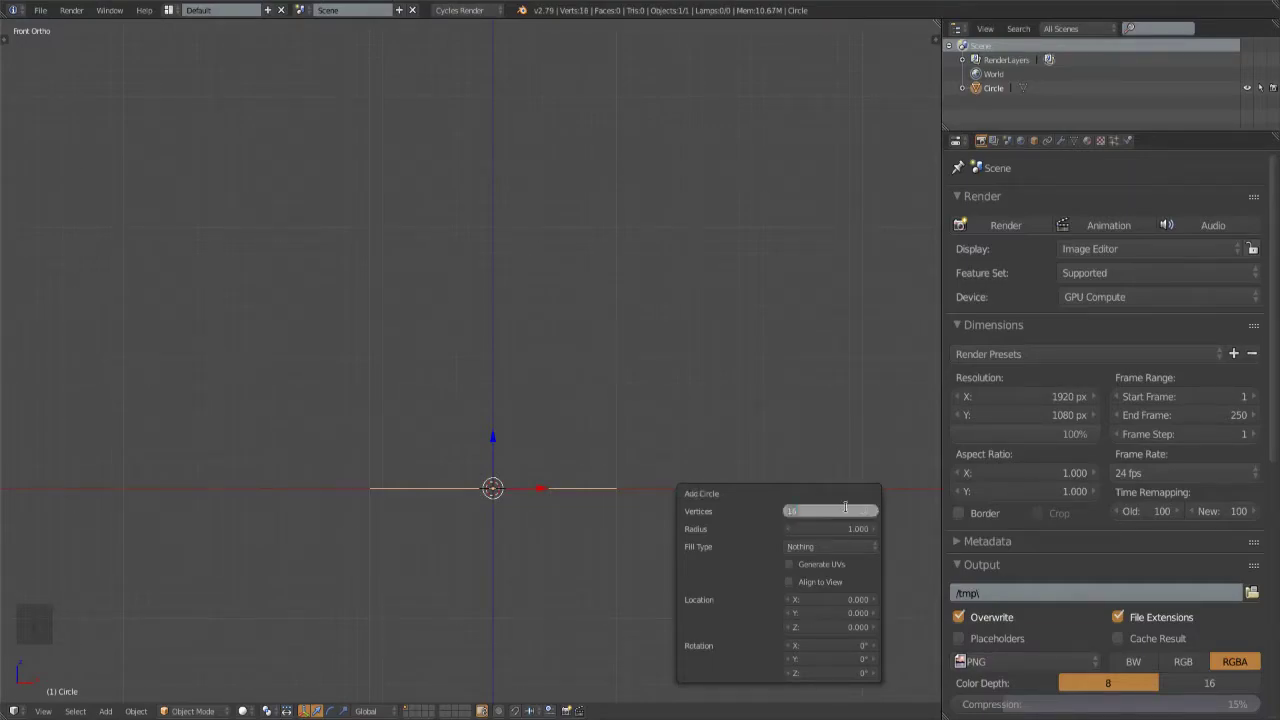
pyautogui.middleClick(592, 439)
pyautogui.scroll(3)
pyautogui.press('Tab')
# Step: Extrude the rim into a short wall, then extrude again and scale the top ring to a merged tip
pyautogui.press('e')
pyautogui.press('g')
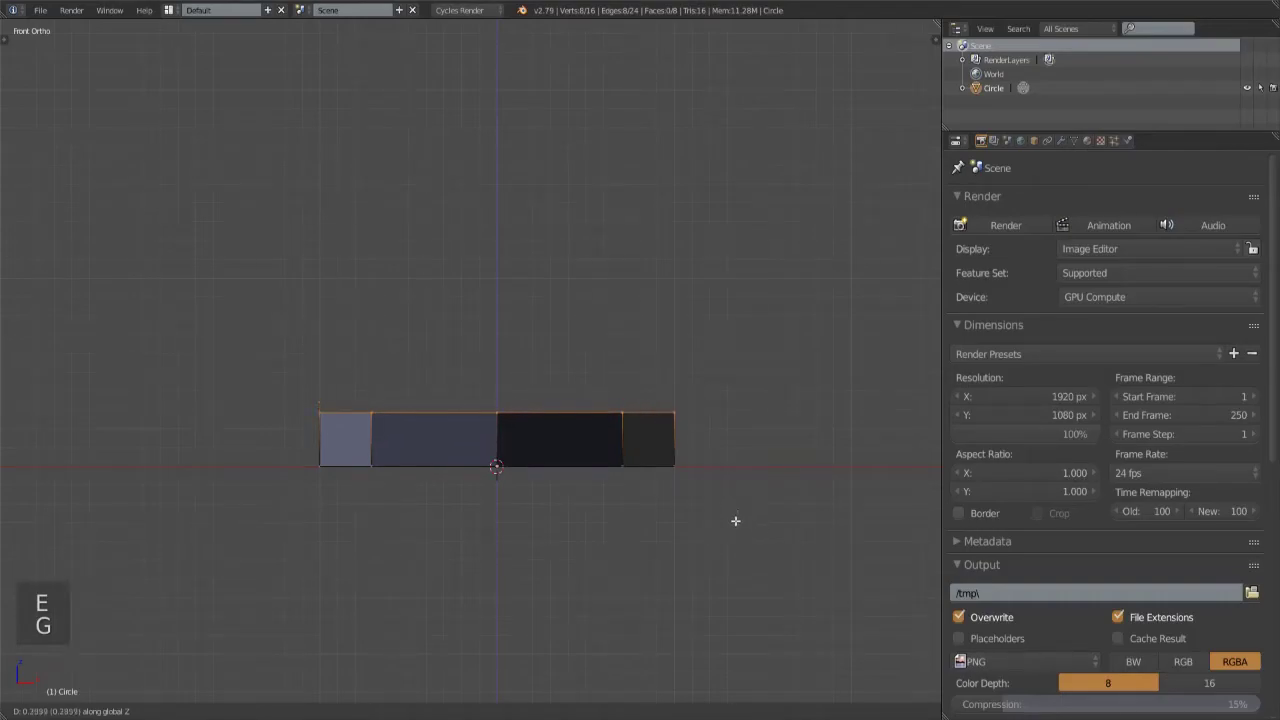
pyautogui.press('e')
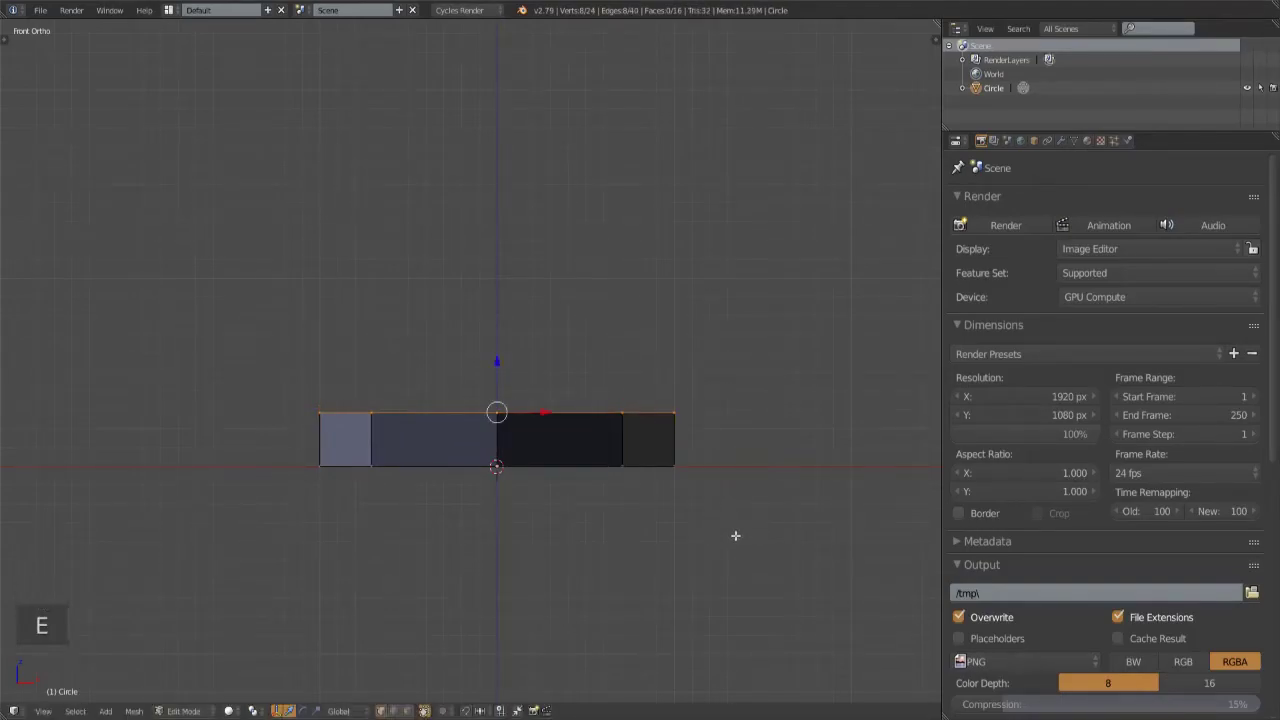
pyautogui.press('g')
pyautogui.press('s')
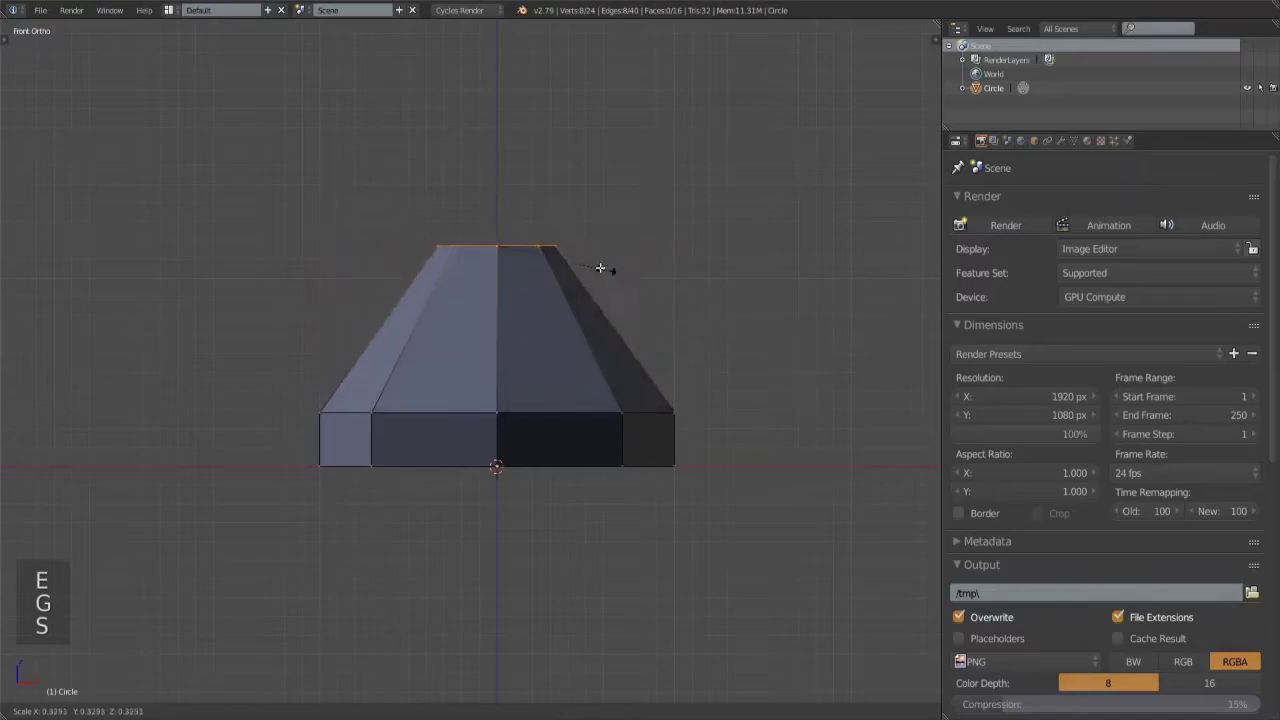
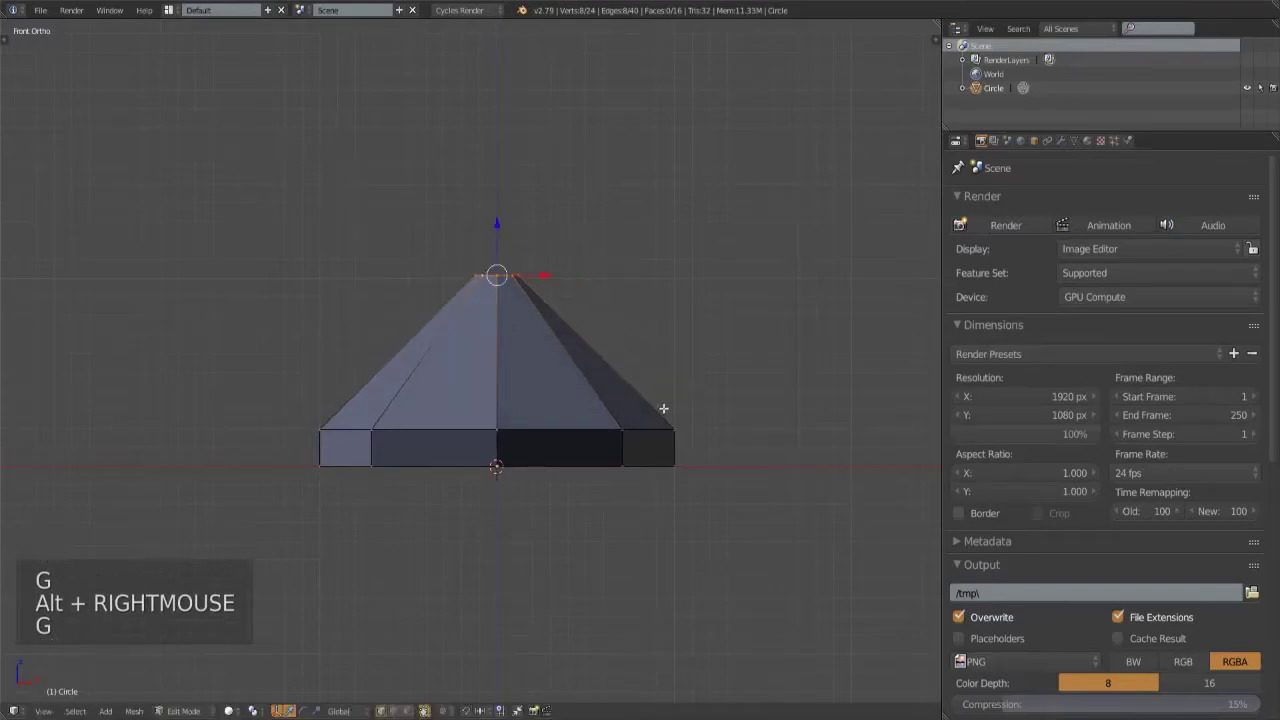
pyautogui.press('s')
pyautogui.press('space')
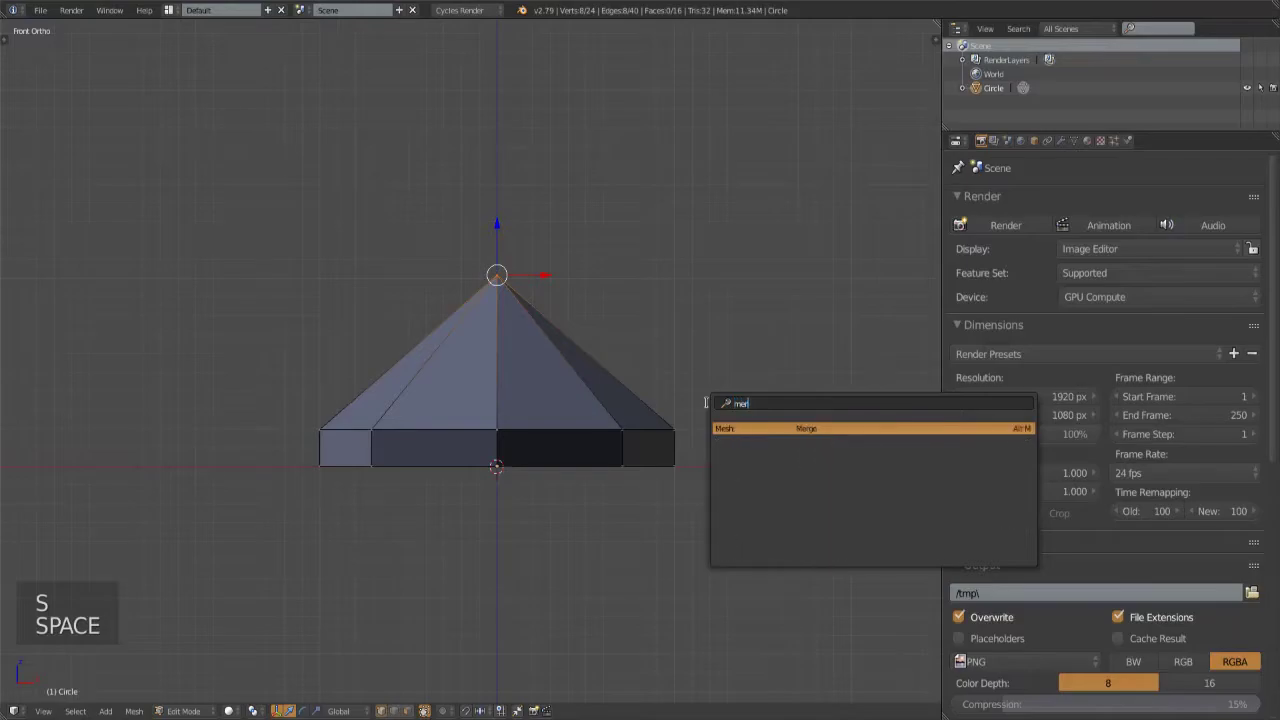
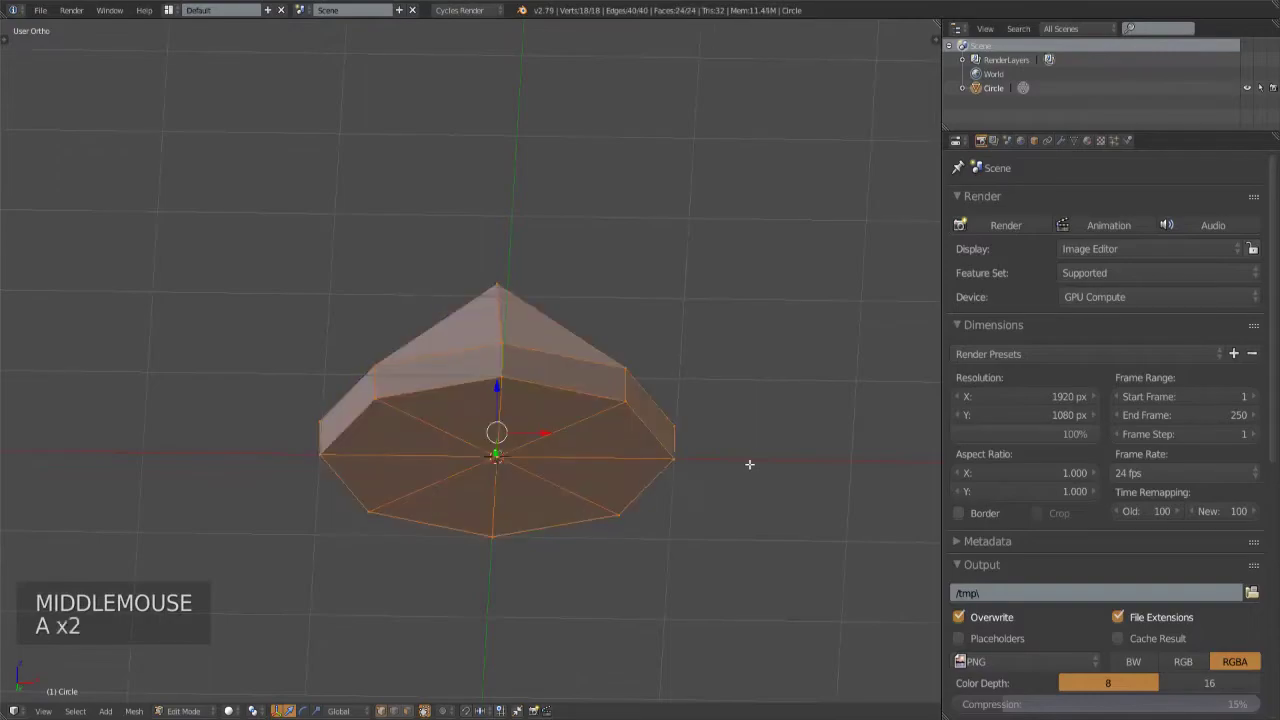
# Step: Fill the base, leave Edit Mode and frame the finished pyramid tier from the front
pyautogui.press('ctrl+n')
pyautogui.press('Tab')
pyautogui.press('KP_1')
pyautogui.middleClick(743, 438)
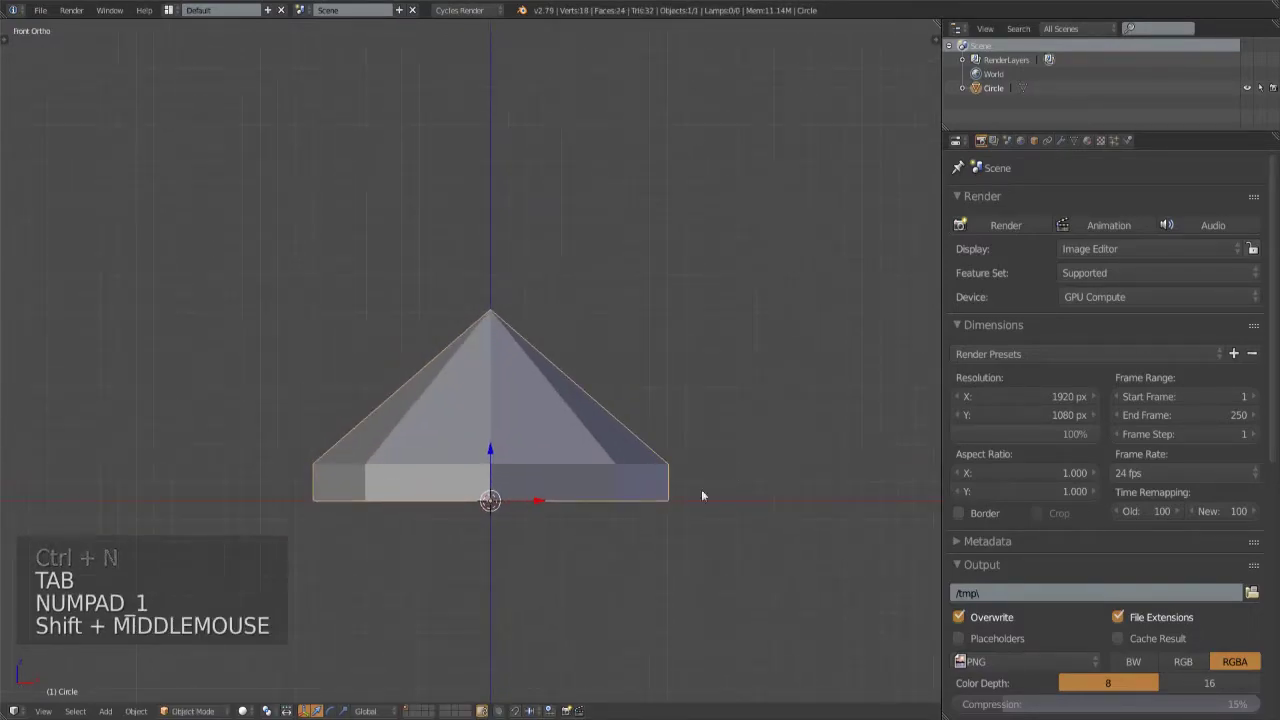
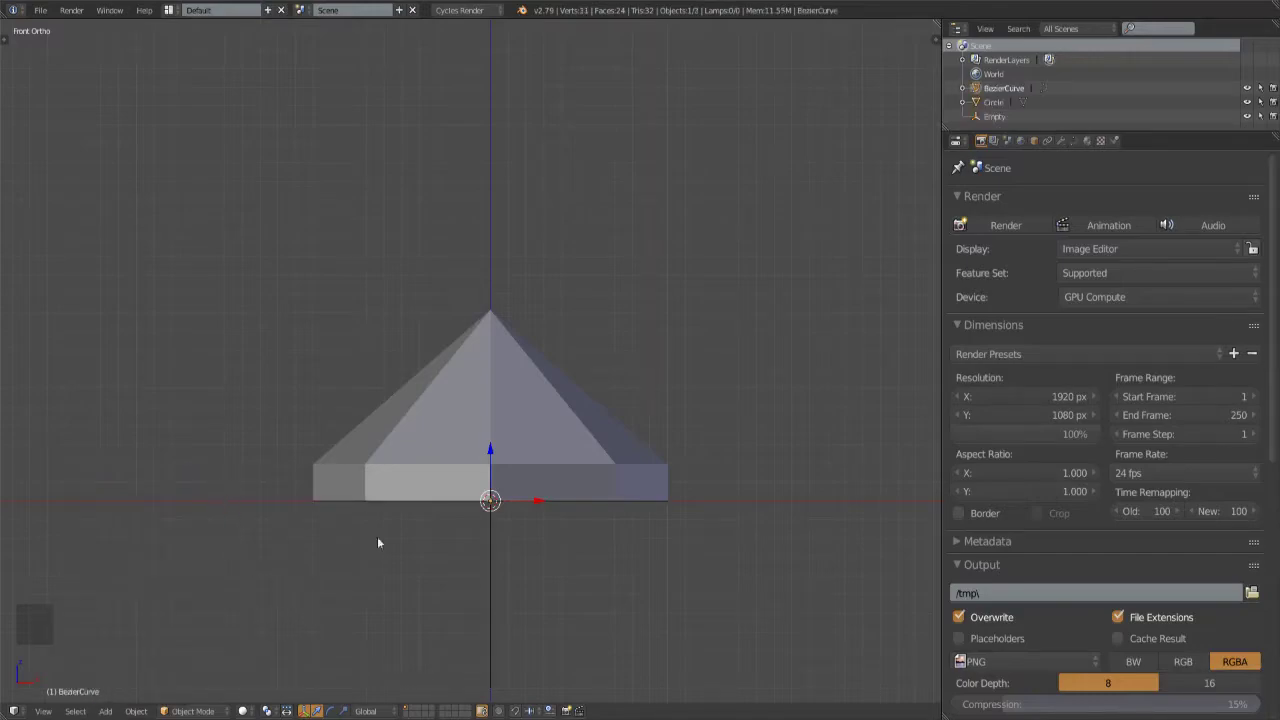
# Step: Rotate the Bezier curve 90° about Y so it stands upright
pyautogui.middleClick(498, 439)
pyautogui.press('z')
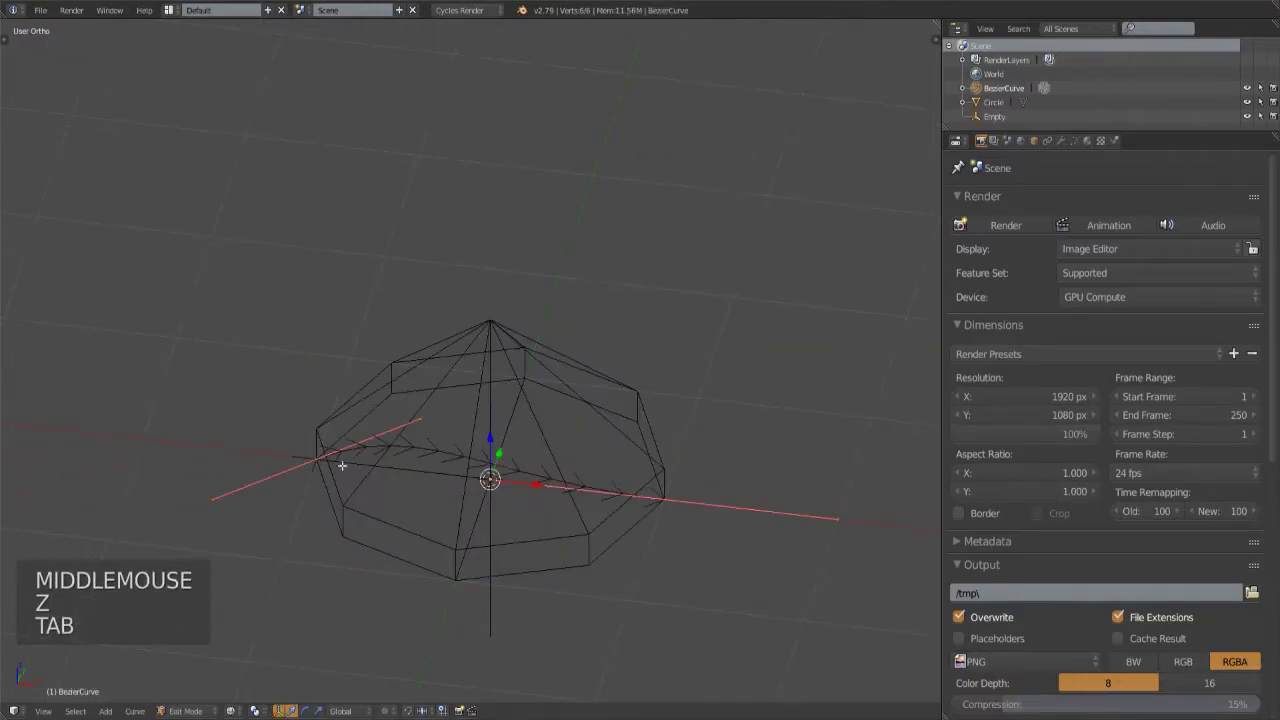
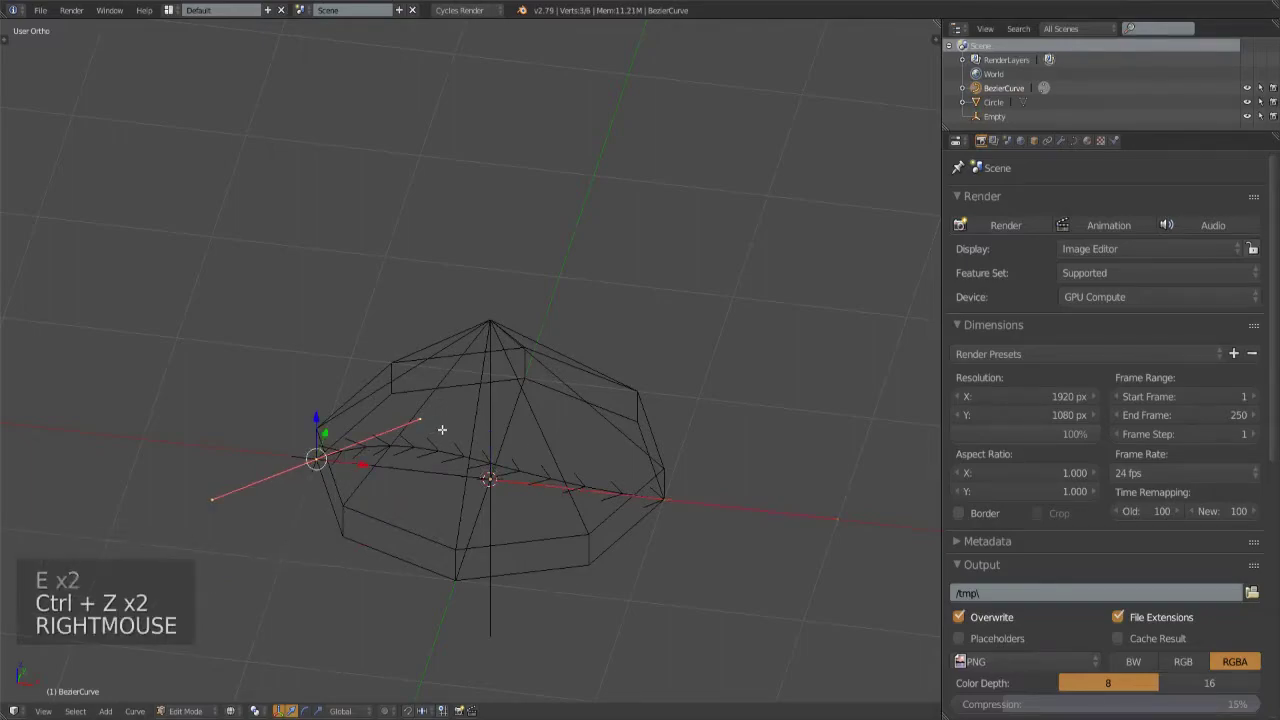
pyautogui.press('r')
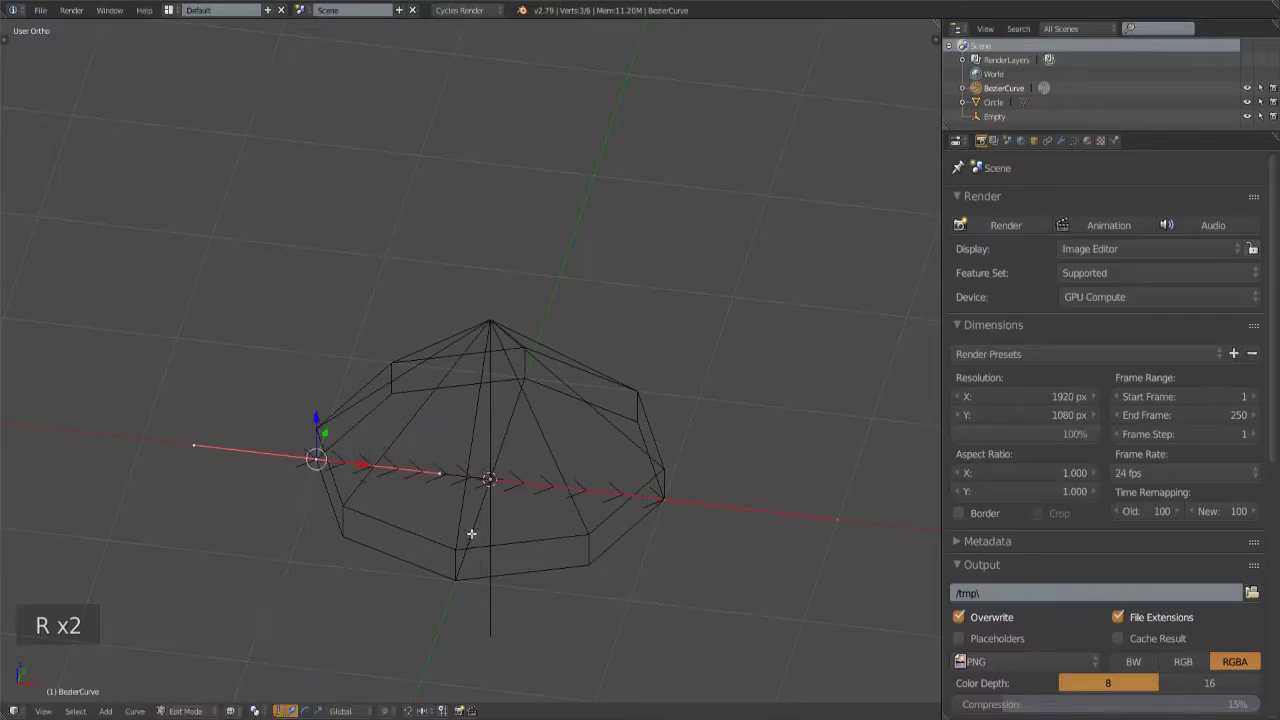
pyautogui.press('a')
pyautogui.press('a')
pyautogui.press('r')
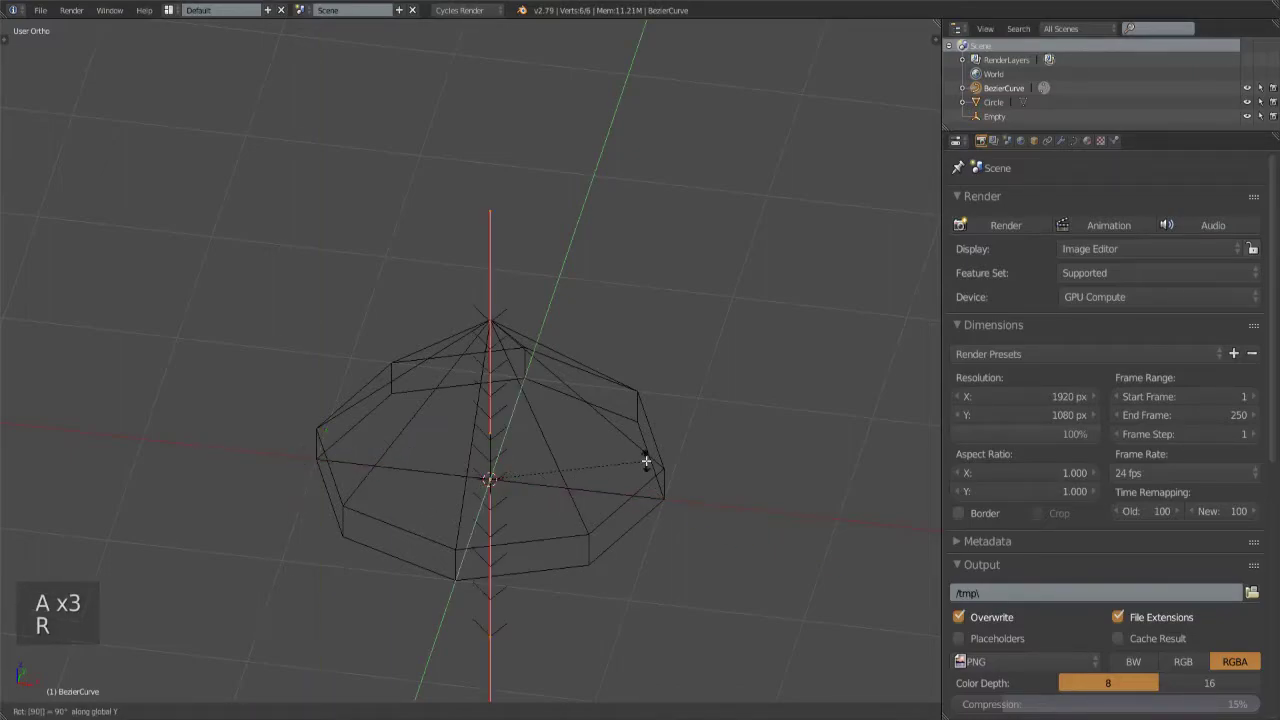
pyautogui.press('g')
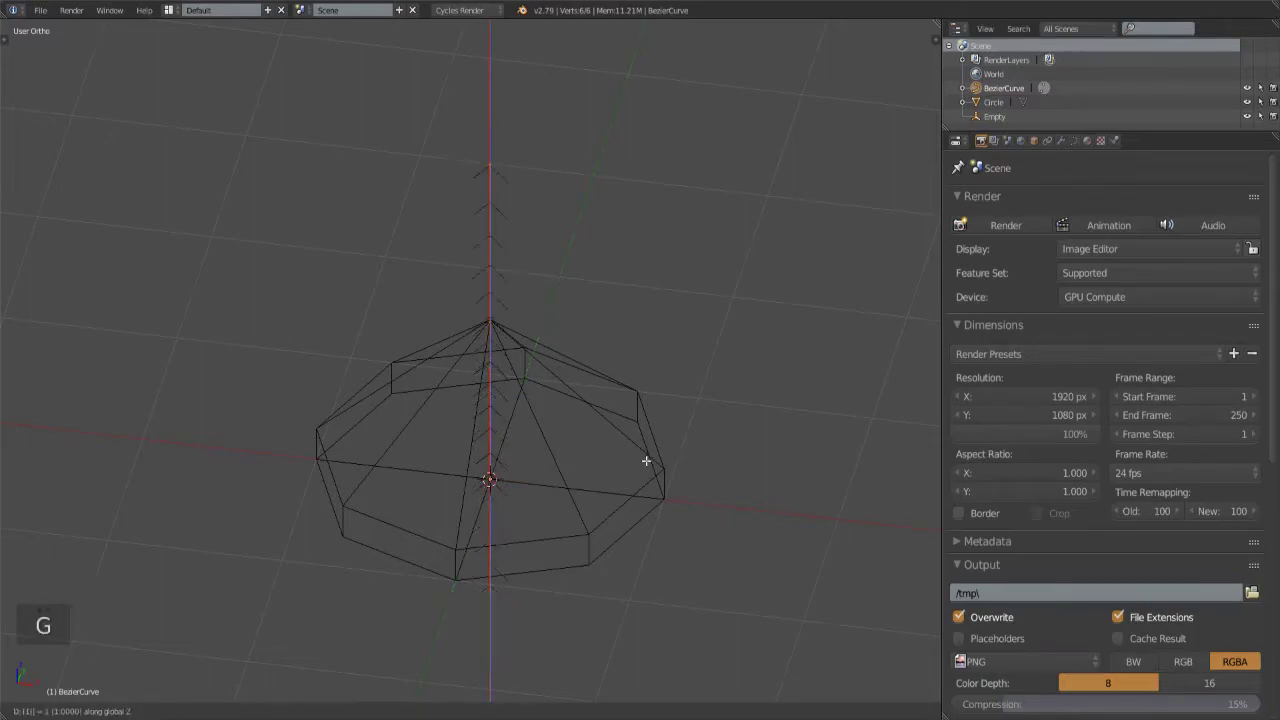
# Step: Raise the curve along Z through the tier's centre and leave curve editing
pyautogui.press('KP_1')
pyautogui.press('KP_5')
pyautogui.press('KP_5')
pyautogui.press('Tab')
pyautogui.middleClick(701, 372)
# Step: Give the Circle an Array modifier using Object Offset by the Empty, then select the Empty
pyautogui.press('z')
pyautogui.rightClick(557, 483)
pyautogui.click(1067, 146)
pyautogui.click(1048, 196)
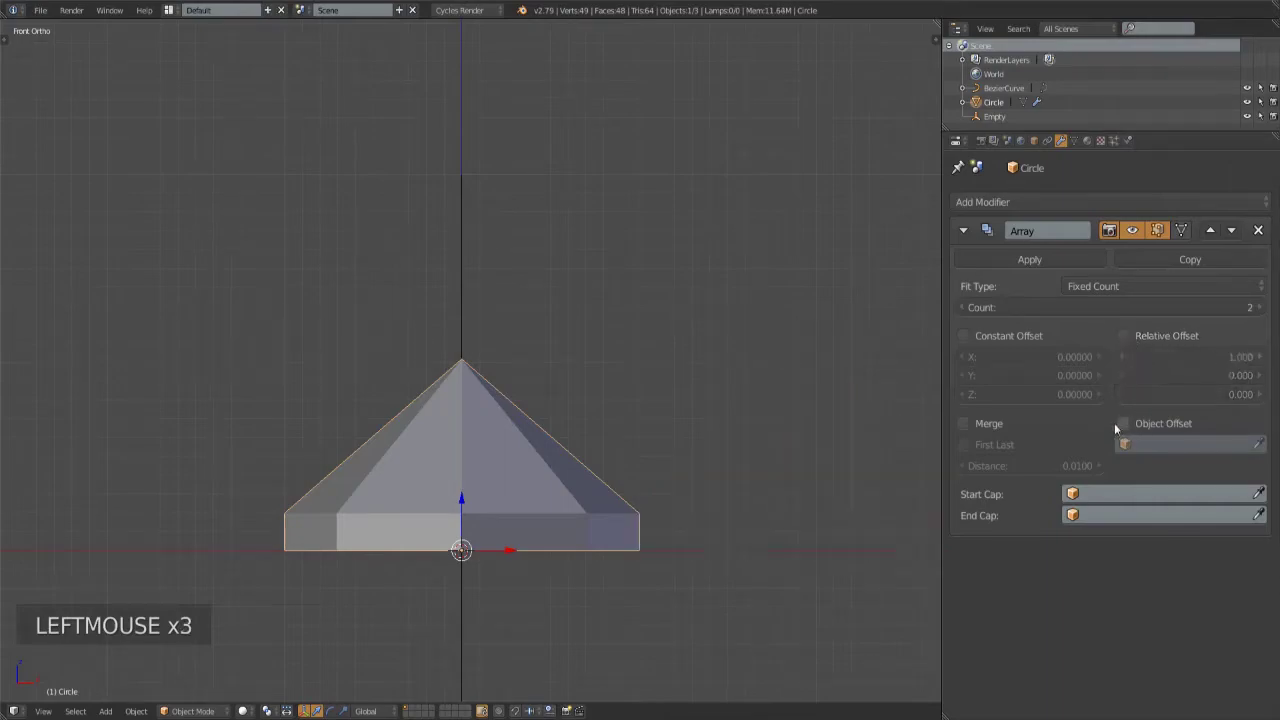
pyautogui.click(1117, 424)
pyautogui.doubleClick(1147, 438)
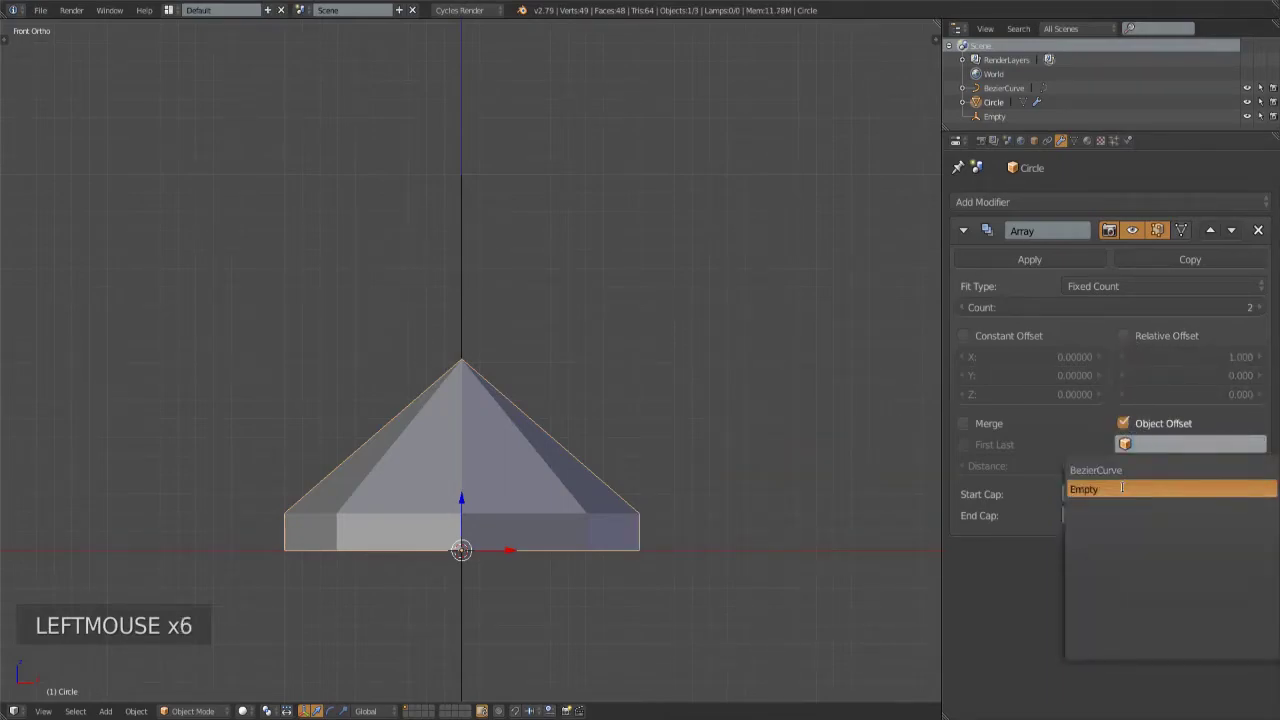
pyautogui.rightClick(460, 593)
# Step: Move the Empty up along Z so tiers stack, and raise the Array count to 16
pyautogui.press('g')
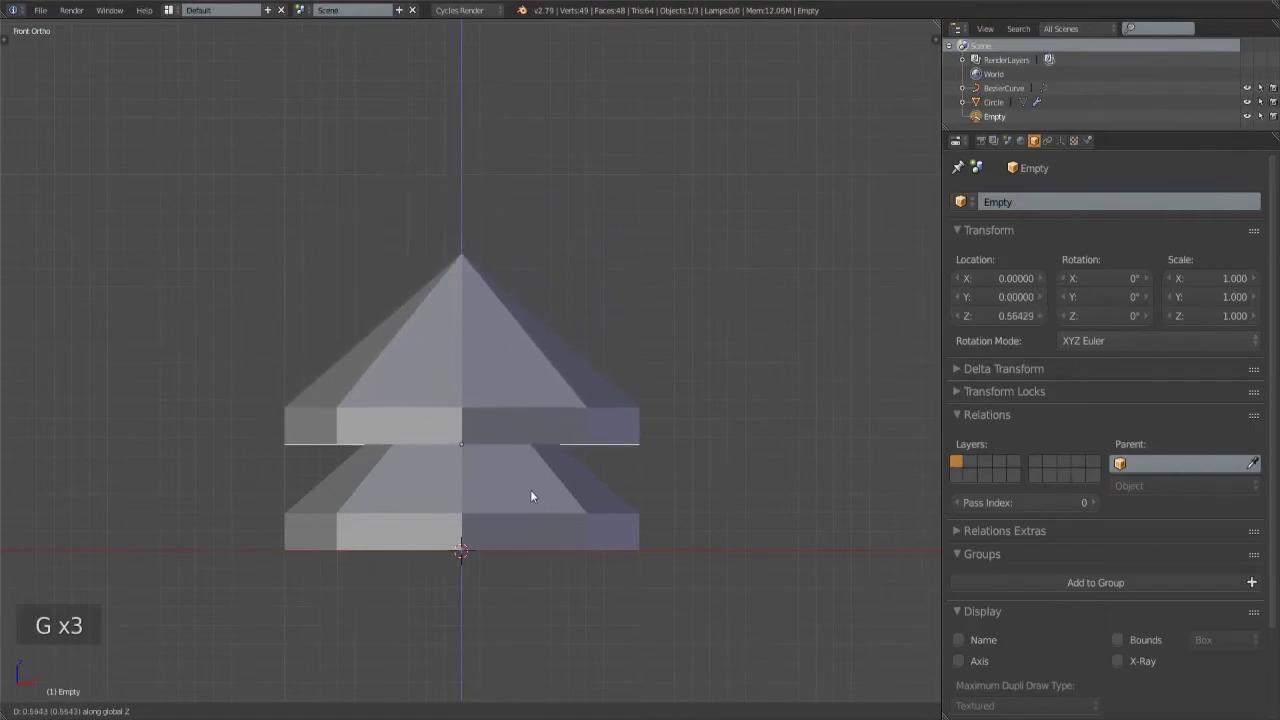
pyautogui.rightClick(631, 511)
pyautogui.click(1271, 307)
pyautogui.doubleClick(1268, 308)
pyautogui.rightClick(464, 618)
pyautogui.scroll(-3)
pyautogui.middleClick(771, 353)
# Step: Shrink and reposition the Empty so the stacked tiers taper, fine-tuning the Array count
pyautogui.press('s')
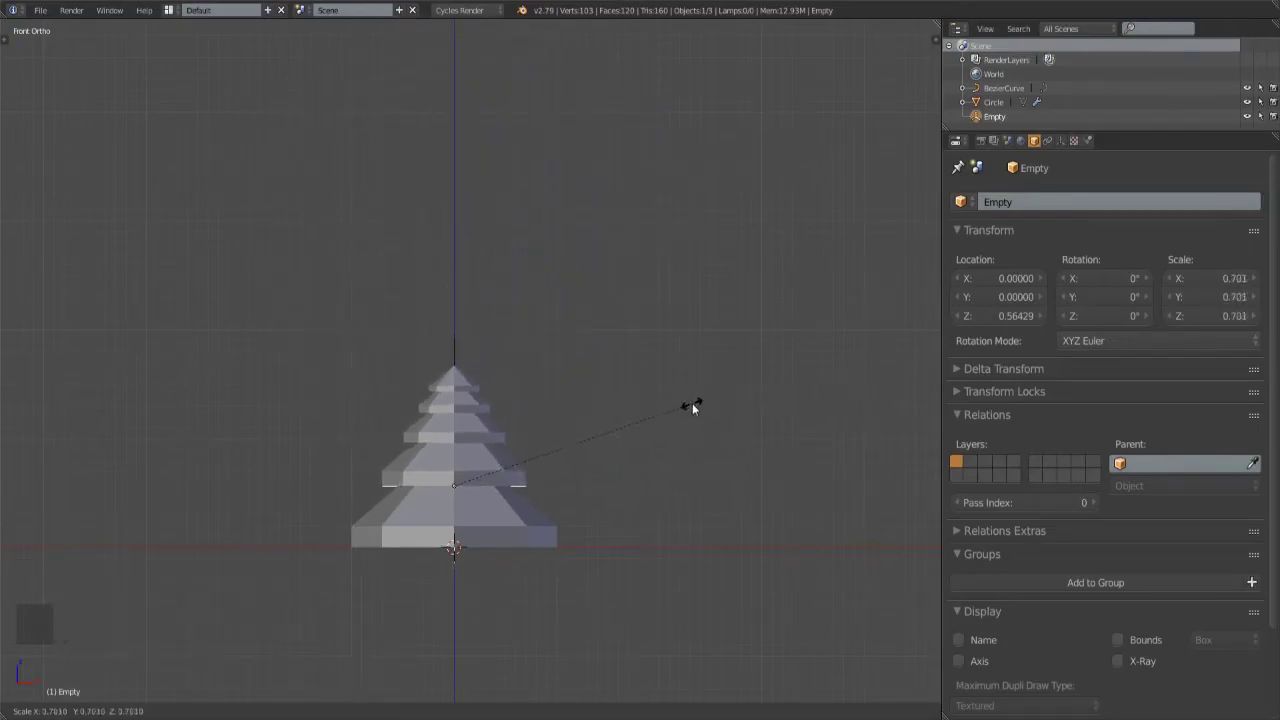
pyautogui.press('g')
pyautogui.press('s')
pyautogui.press('g')
pyautogui.rightClick(513, 498)
pyautogui.doubleClick(1267, 307)
pyautogui.click(1224, 312)
pyautogui.rightClick(478, 575)
pyautogui.rightClick(465, 568)
# Step: Rescale and raise the Empty repeatedly until the stack forms a tall tapering spire
pyautogui.press('s')
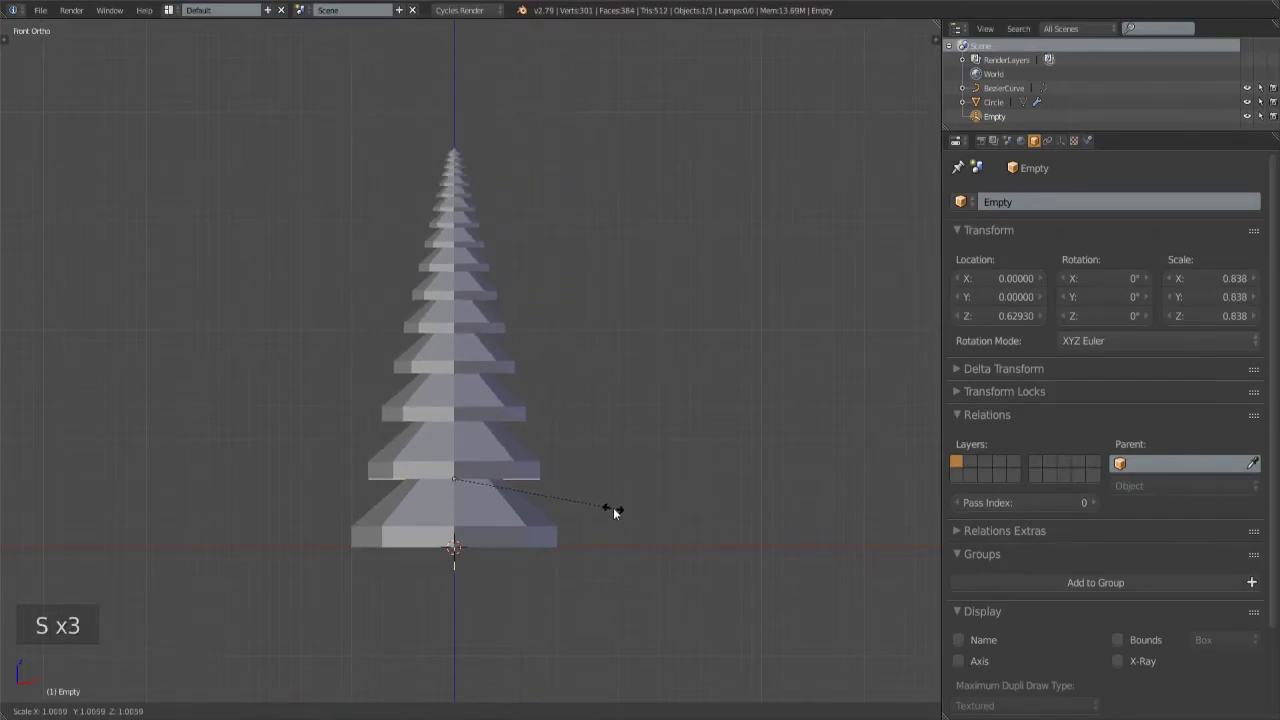
pyautogui.press('g')
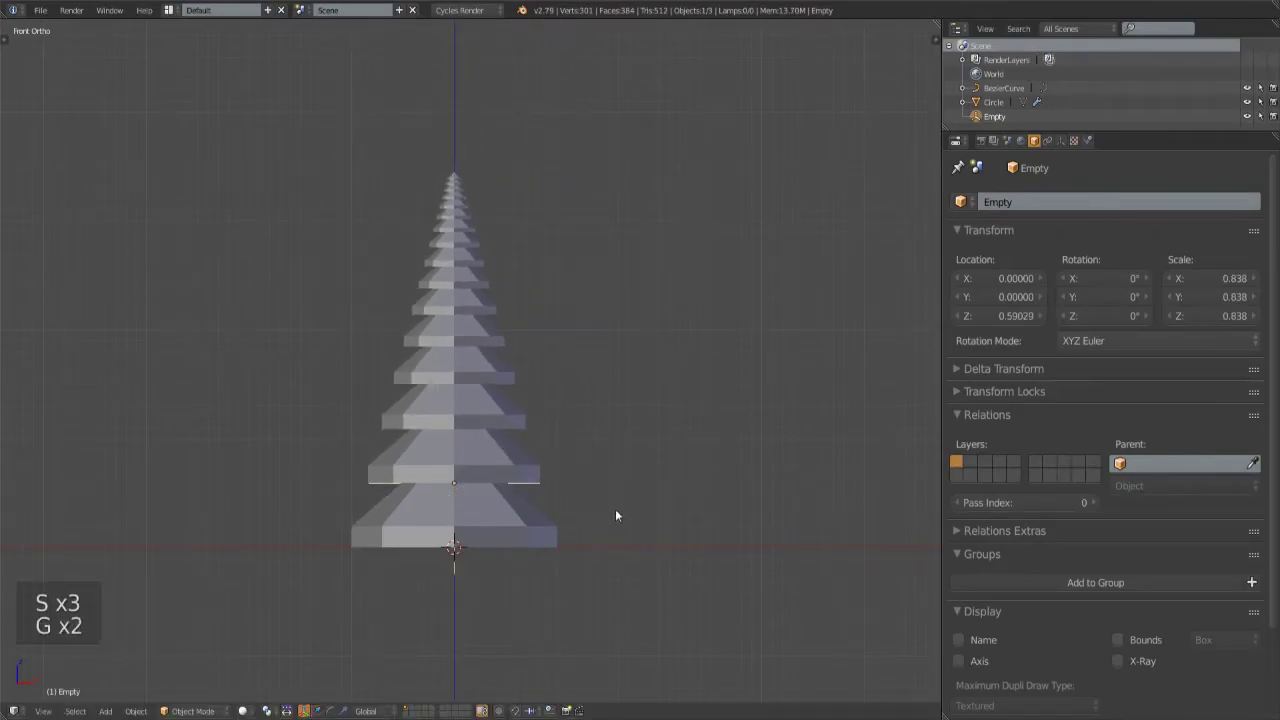
pyautogui.press('s')
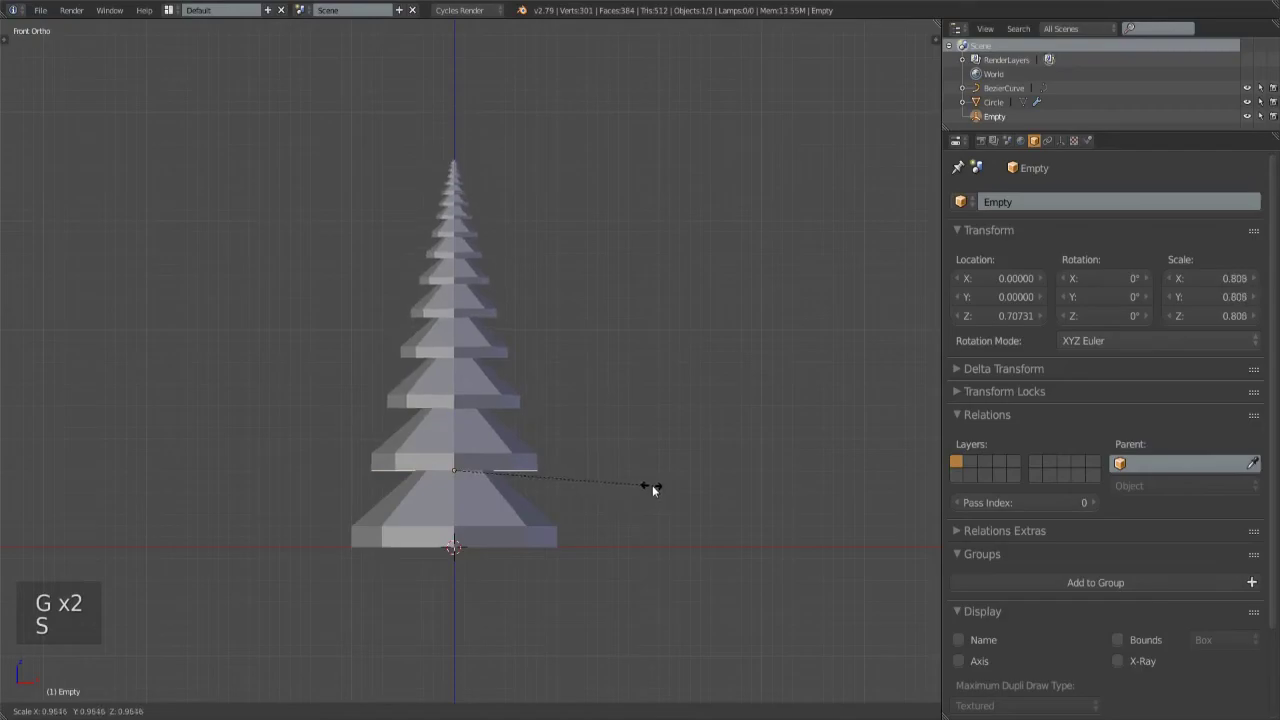
pyautogui.press('g')
pyautogui.press('s')
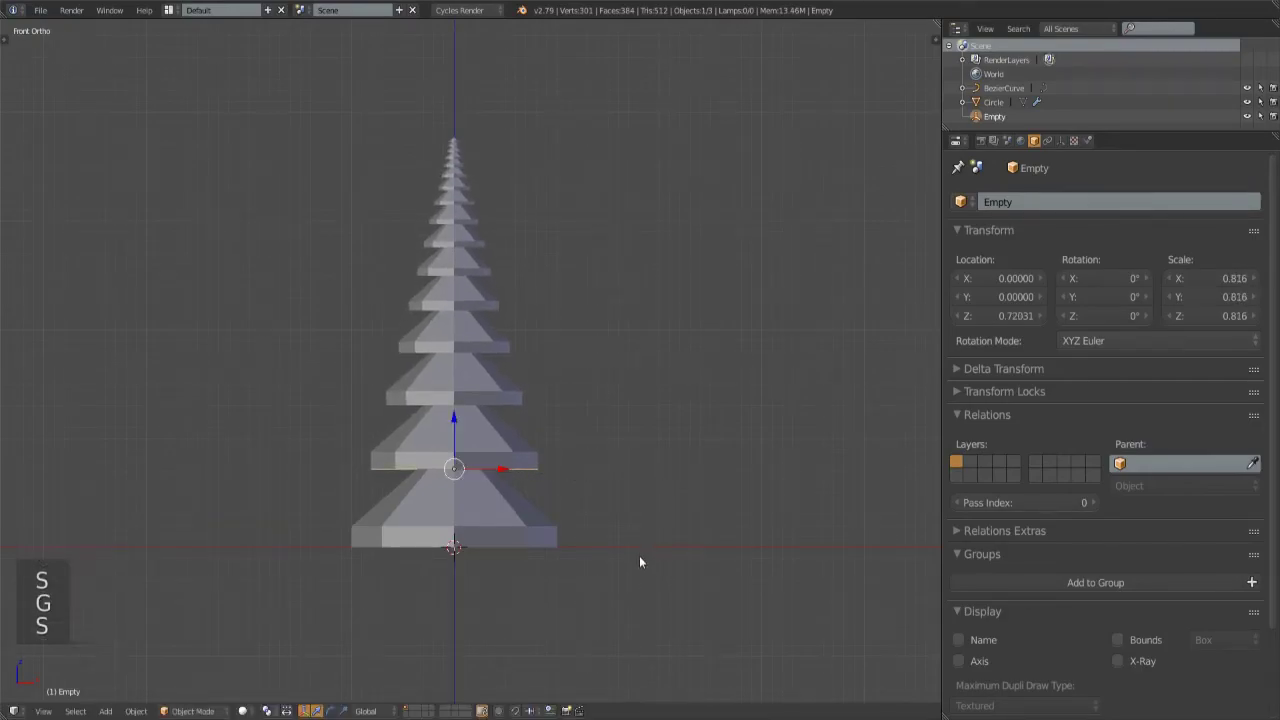
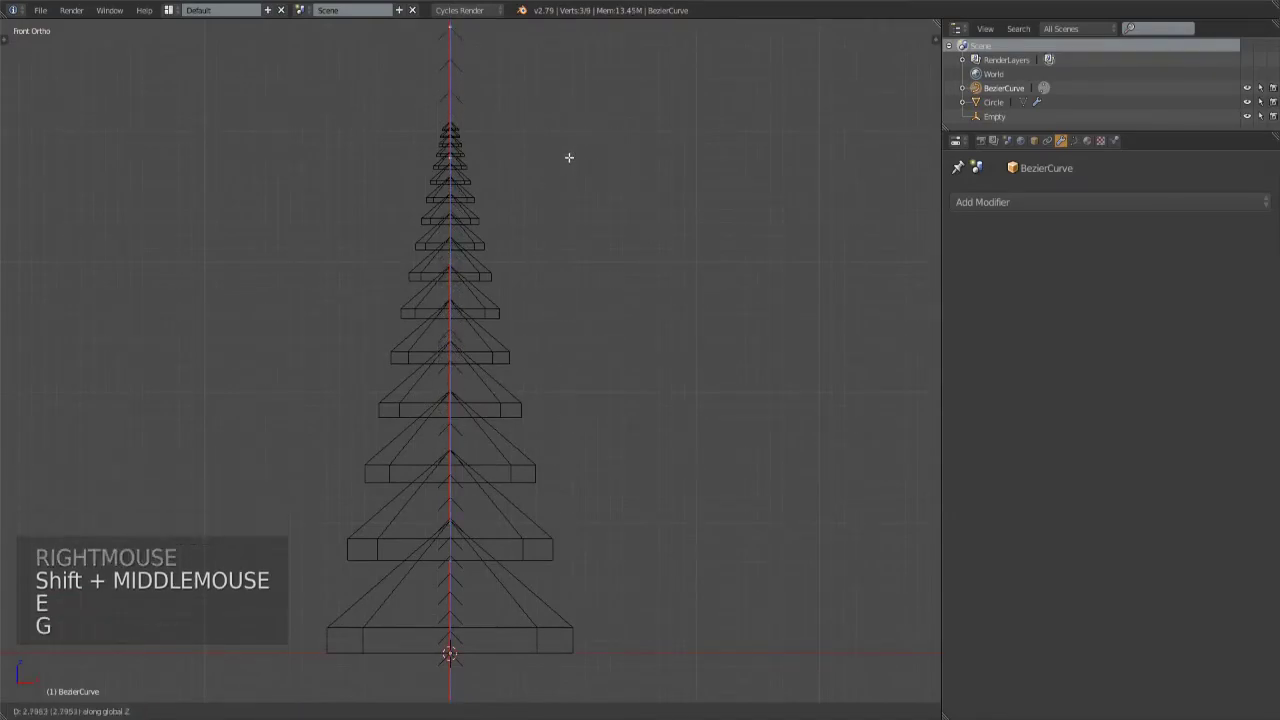
# Step: Add a Curve modifier to the tree mesh targeting the BezierCurve with the upright deformation axis
pyautogui.press('Tab')
pyautogui.rightClick(520, 407)
pyautogui.press('z')
pyautogui.click(1034, 198)
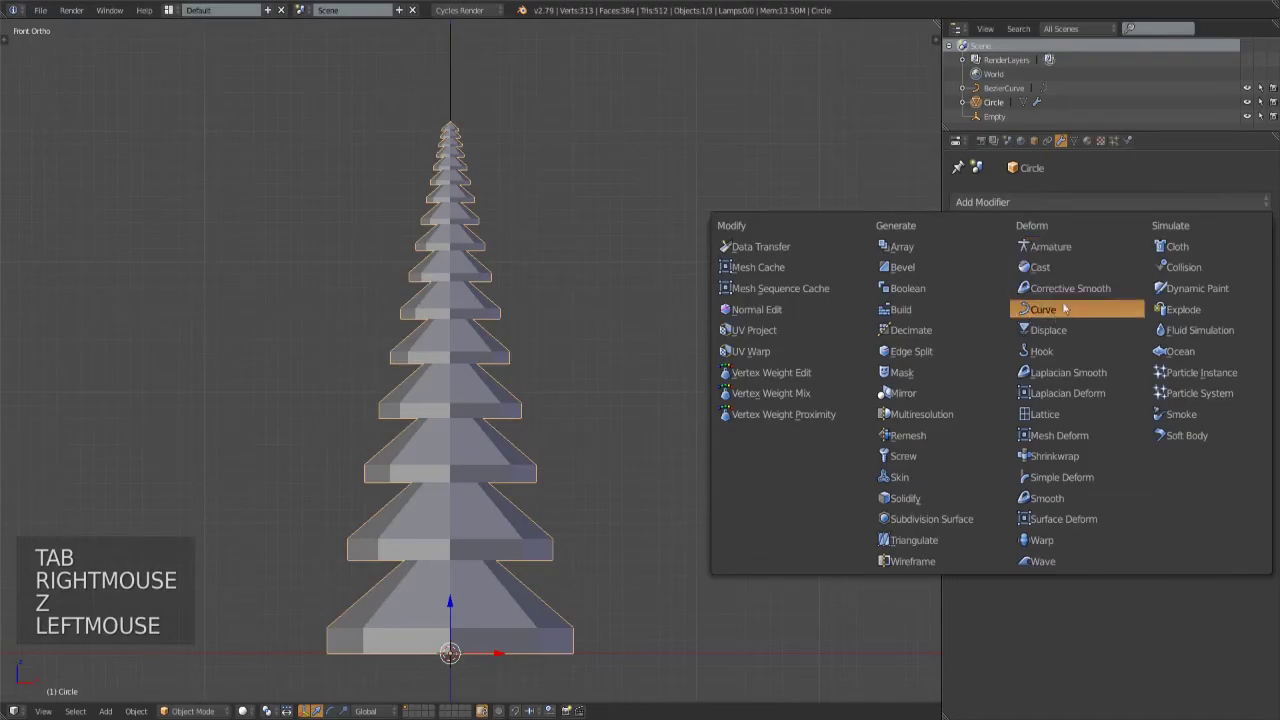
pyautogui.scroll(-3)
pyautogui.click(1027, 640)
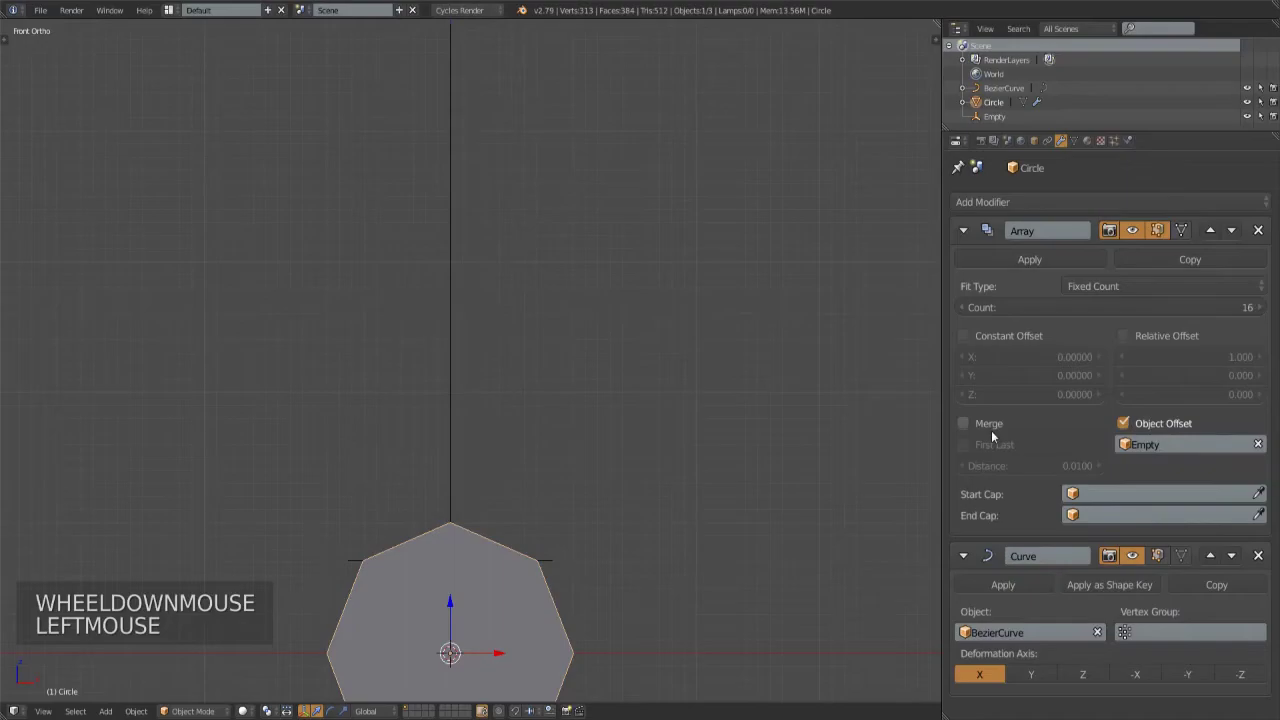
pyautogui.click(1102, 683)
# Step: Select the Bezier curve ready to reshape it
pyautogui.rightClick(462, 104)
pyautogui.rightClick(454, 101)
pyautogui.click(248, 705)
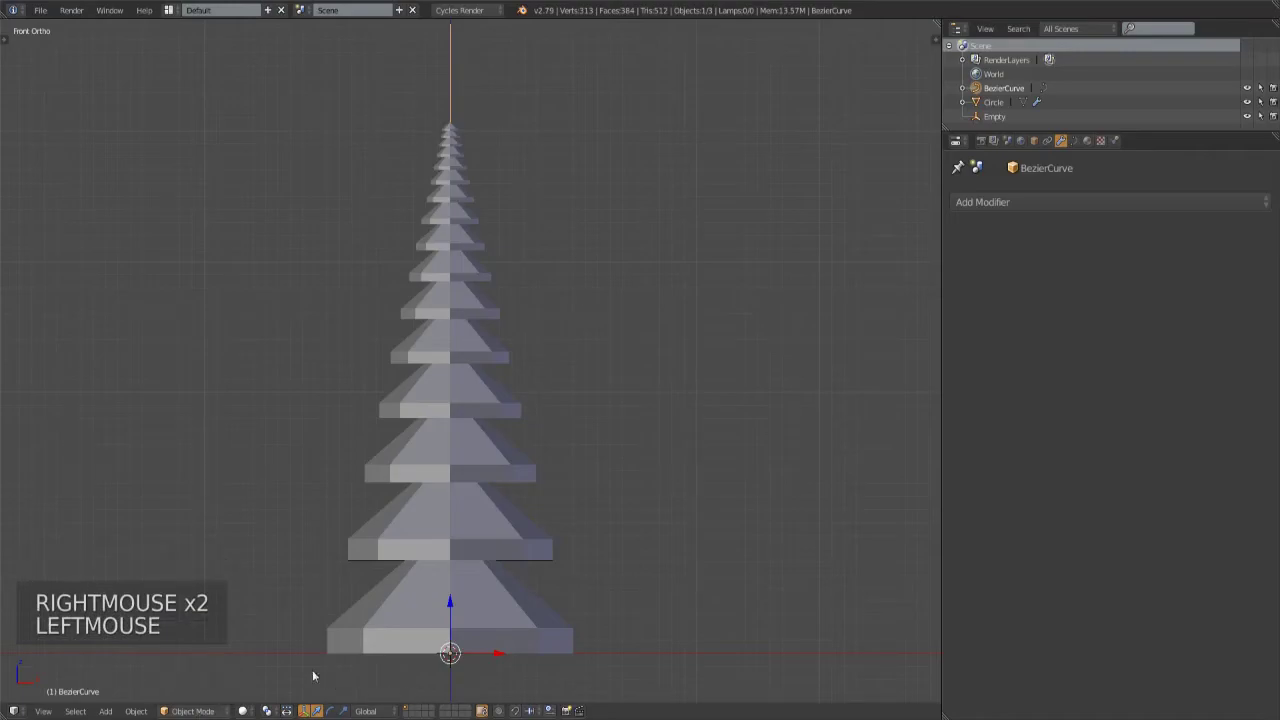
# Step: Bend the curve's points and handles into an S shape so the tree sways along it
pyautogui.click(248, 704)
pyautogui.rightClick(236, 704)
pyautogui.press('g')
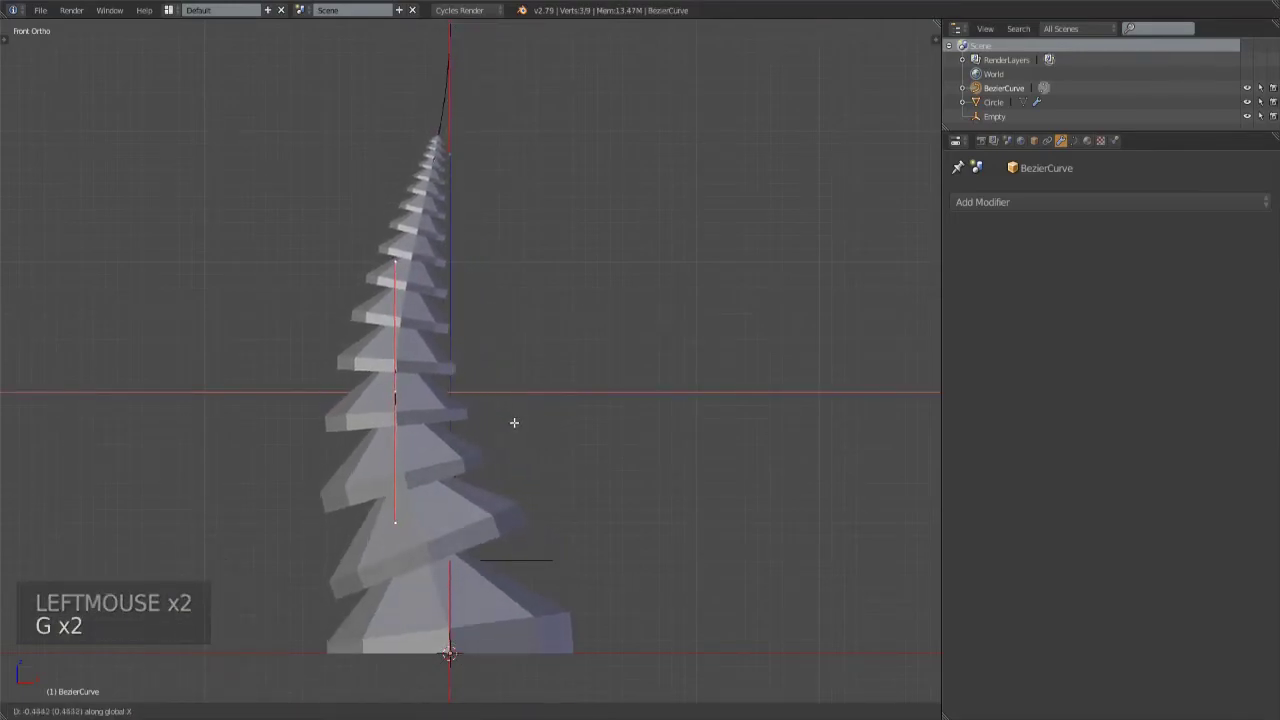
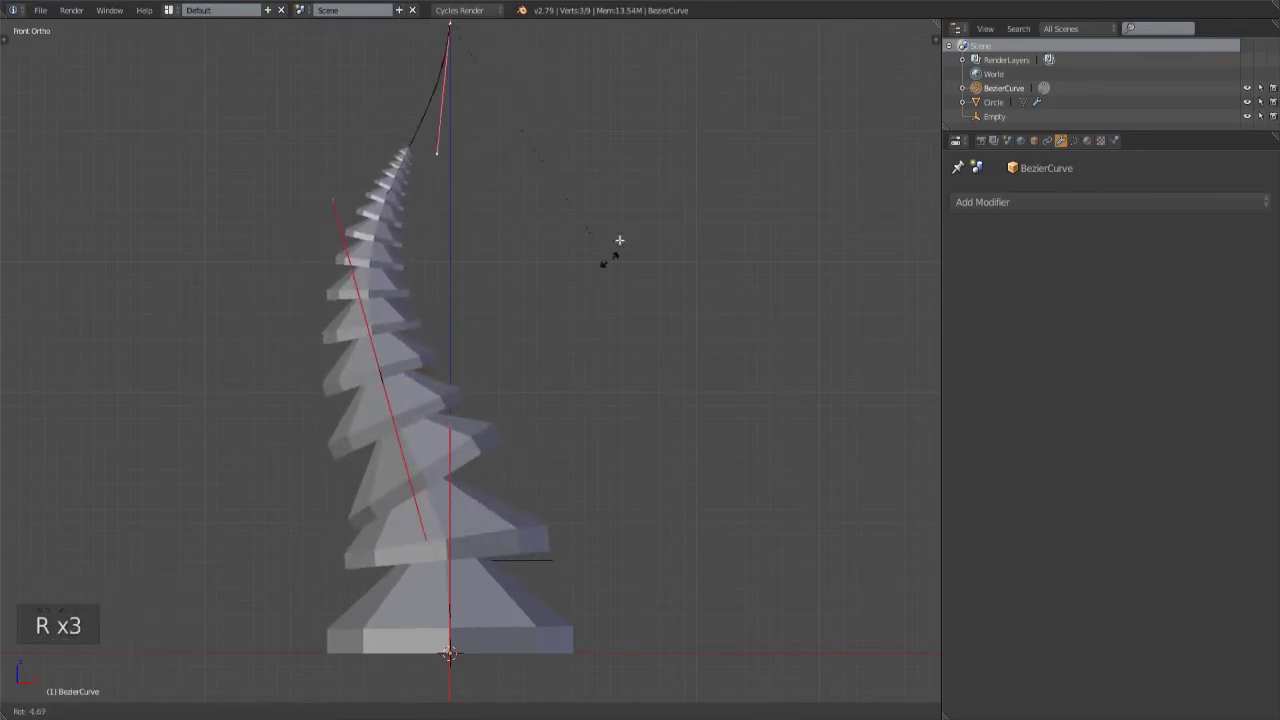
pyautogui.press('s')
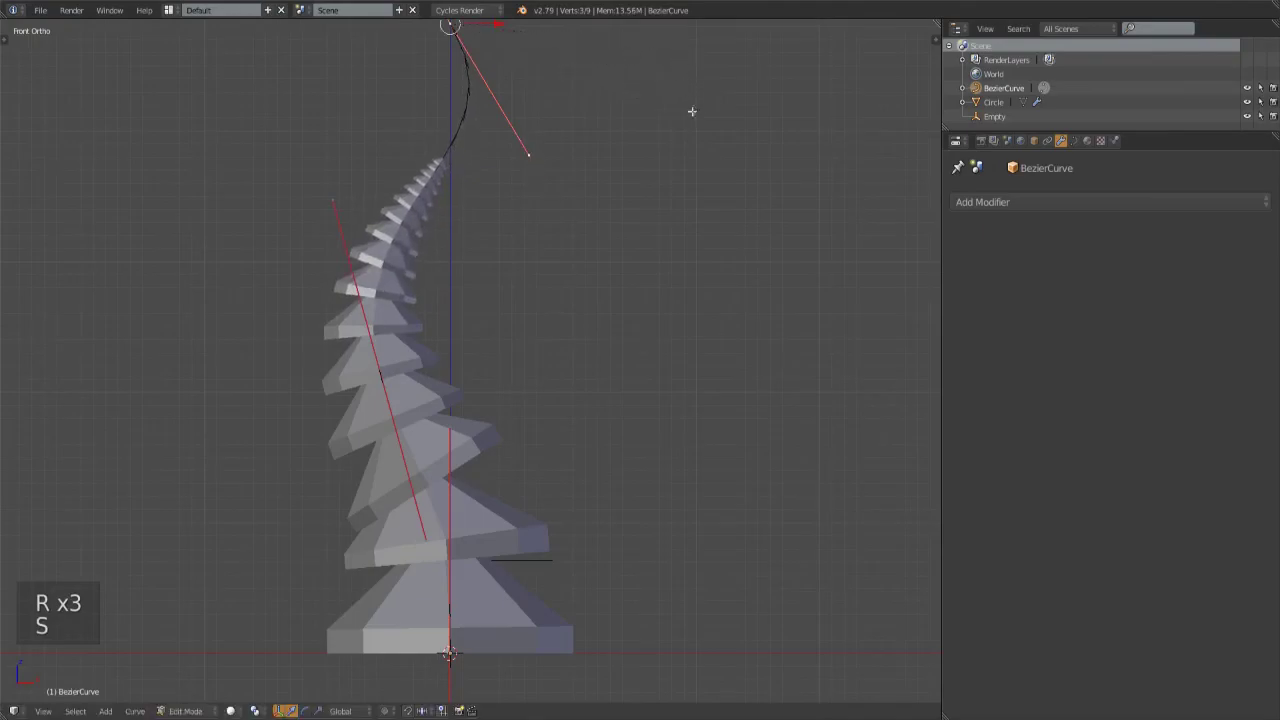
pyautogui.press('Tab')
# Step: Select the Empty and start shrinking it so the tiers become much smaller
pyautogui.scroll(-3)
pyautogui.middleClick(708, 221)
pyautogui.rightClick(539, 503)
pyautogui.press('s')
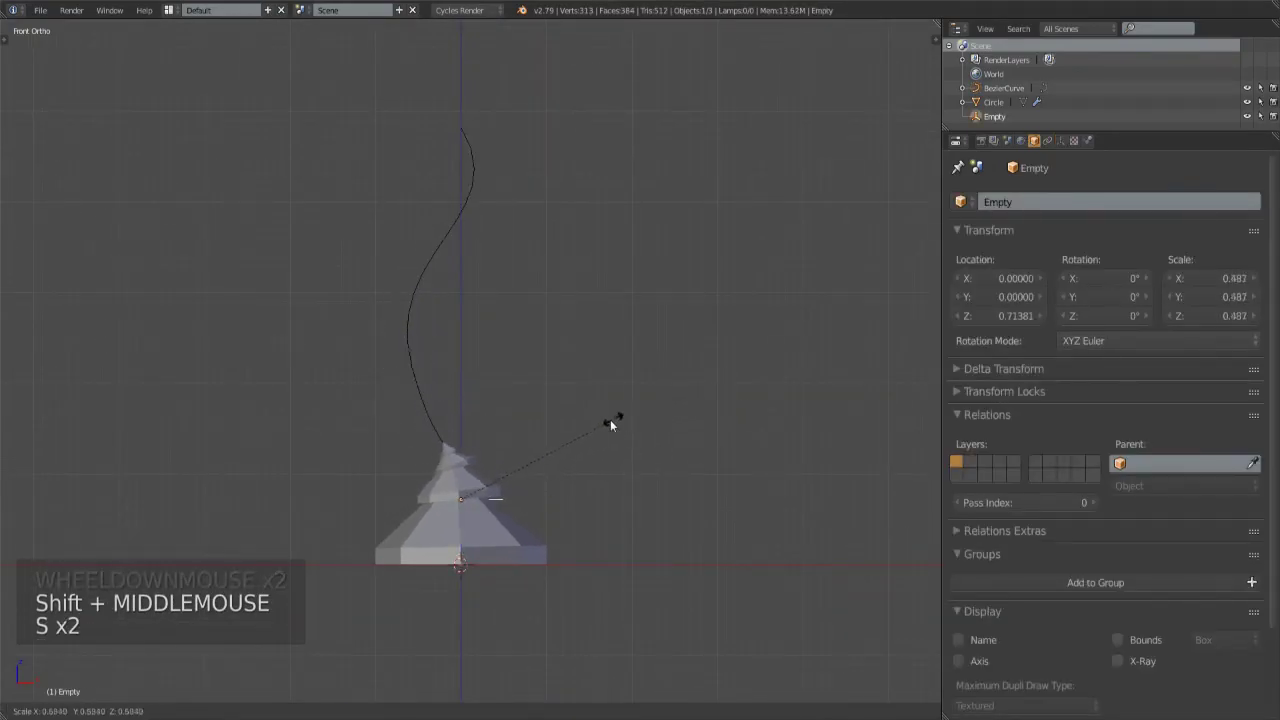